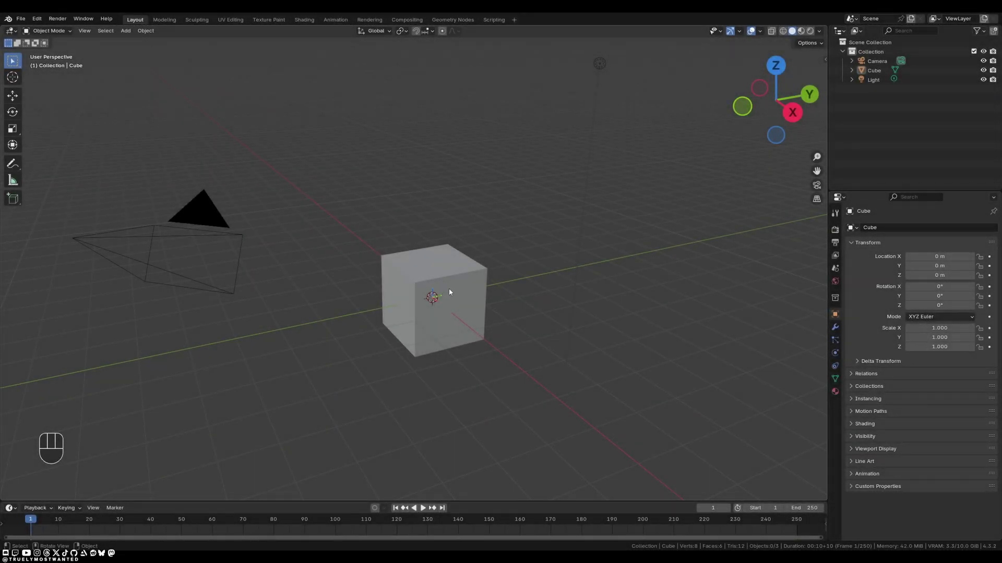
- Delete the default cube, leaving only the camera and light
click(451, 292)
key(x)
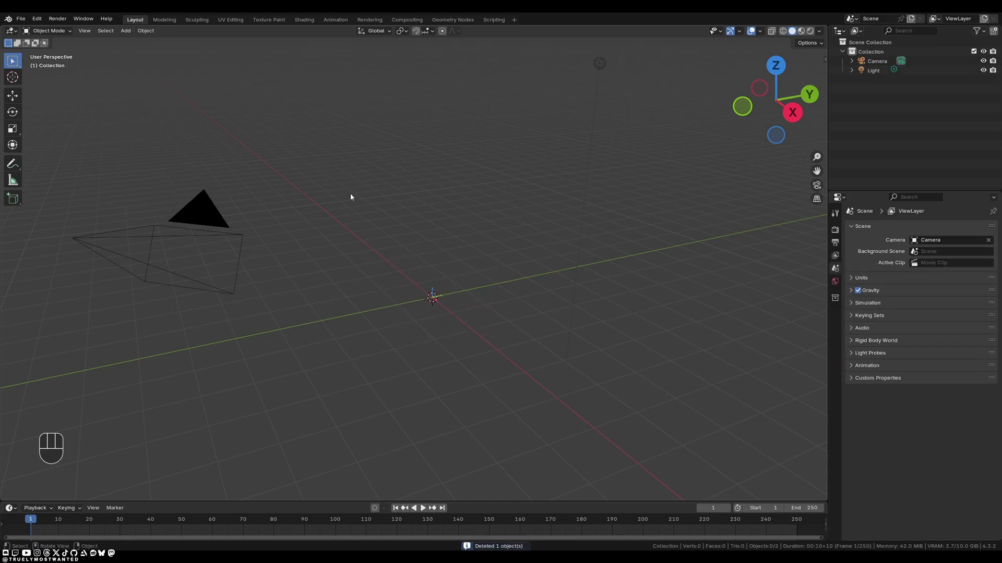
- Add a UV sphere and show its mesh data properties
key(shift+a)
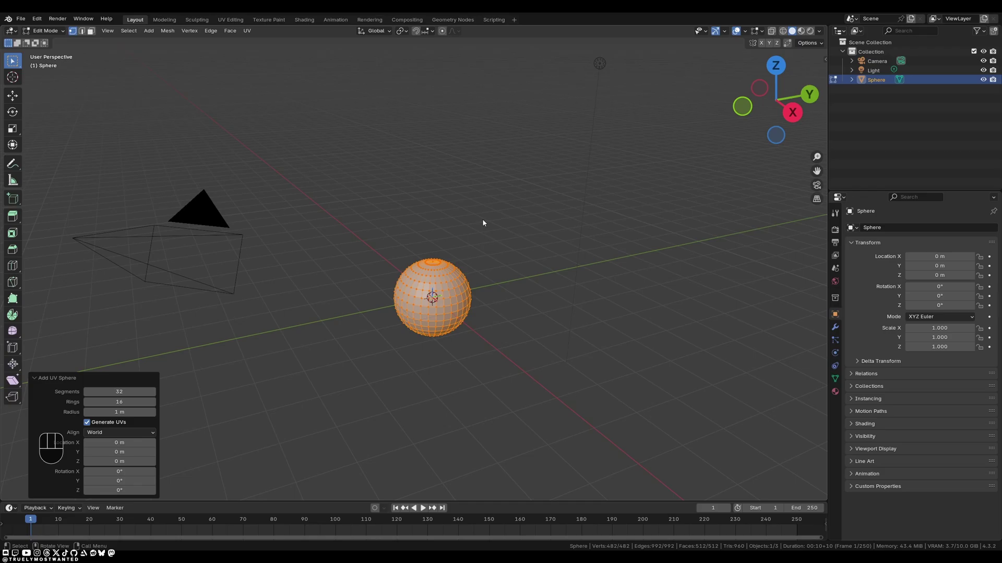
click(485, 222)
- Apply Shade Smooth to the sphere so its facets appear rounded
key(Tab)
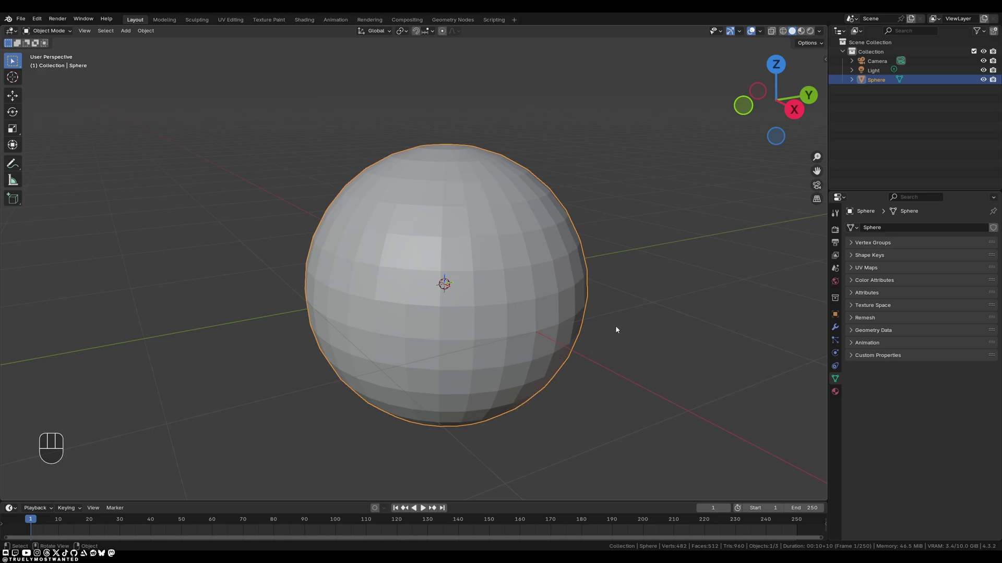
drag(417, 225, 368, 205)
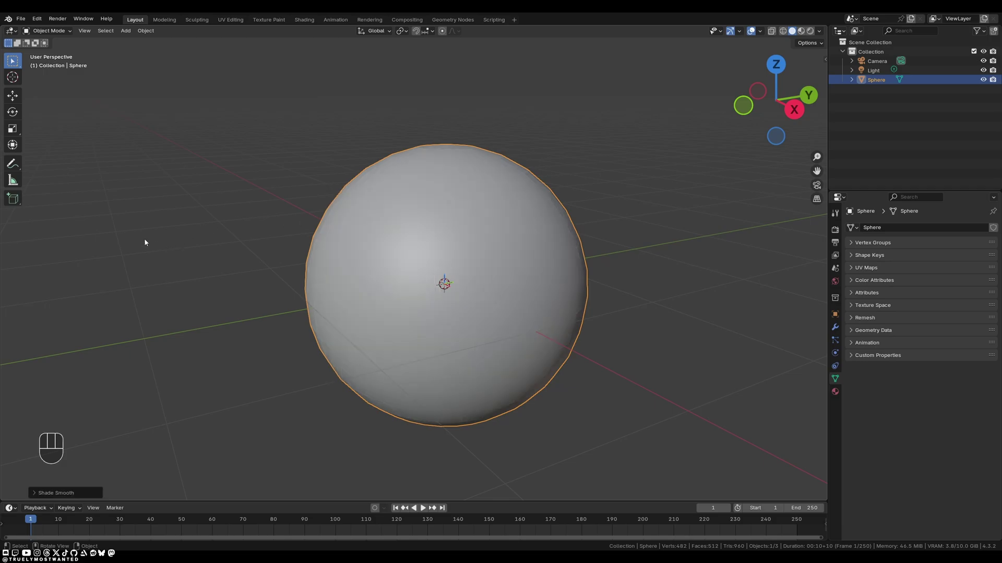
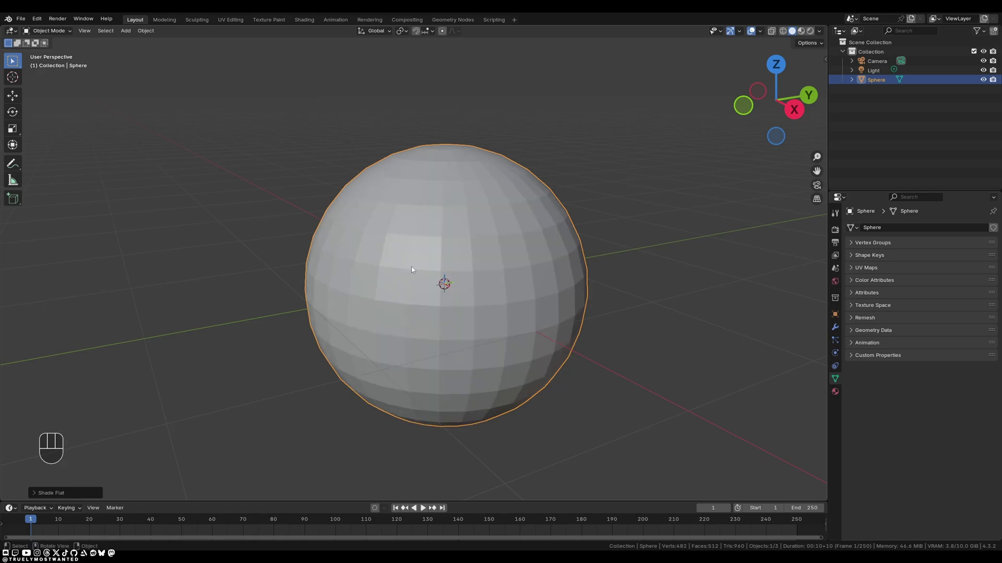
- Set the sphere's viewport display colour via the shading options
drag(421, 267, 411, 252)
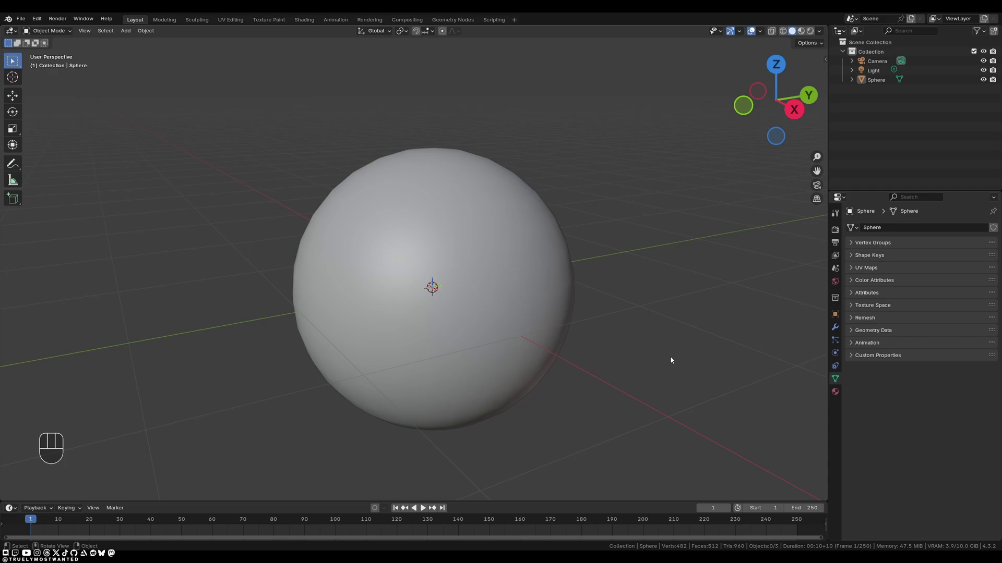
click(533, 221)
- Pull the view back so the whole blue sphere is visible
drag(526, 222, 515, 243)
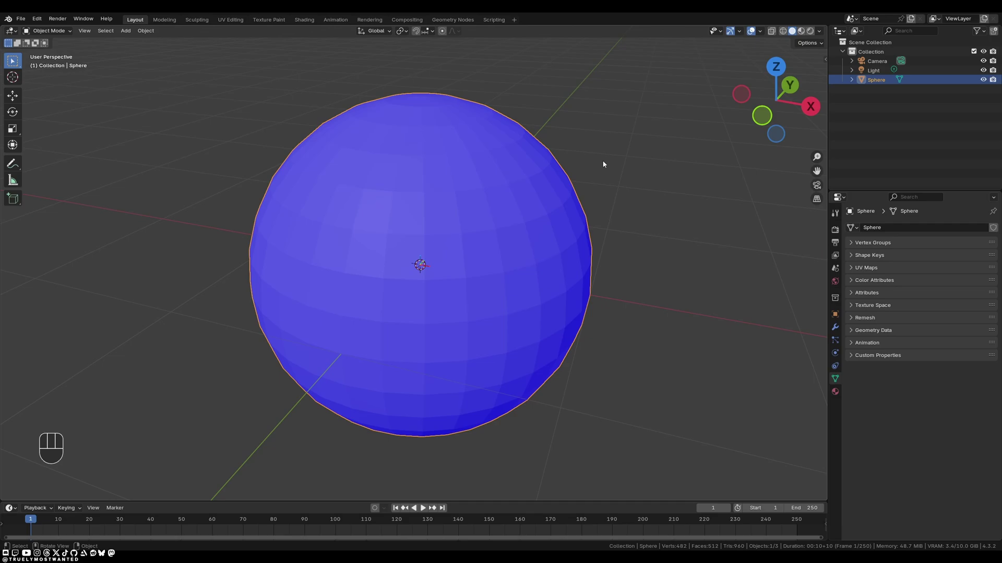
- In Edit Mode, recalculate normals, select all faces, then return to the single top face
key(Tab)
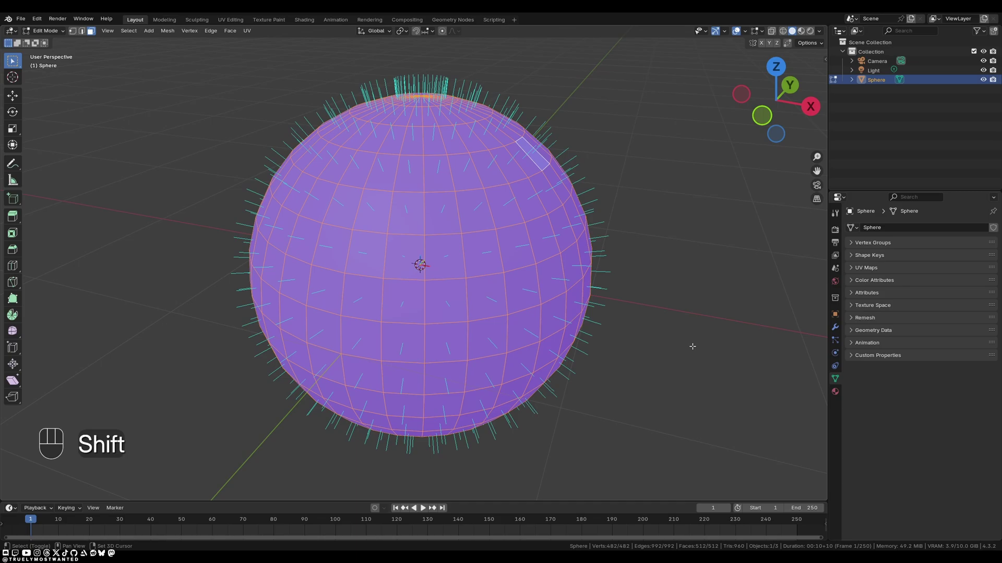
key(shift+n)
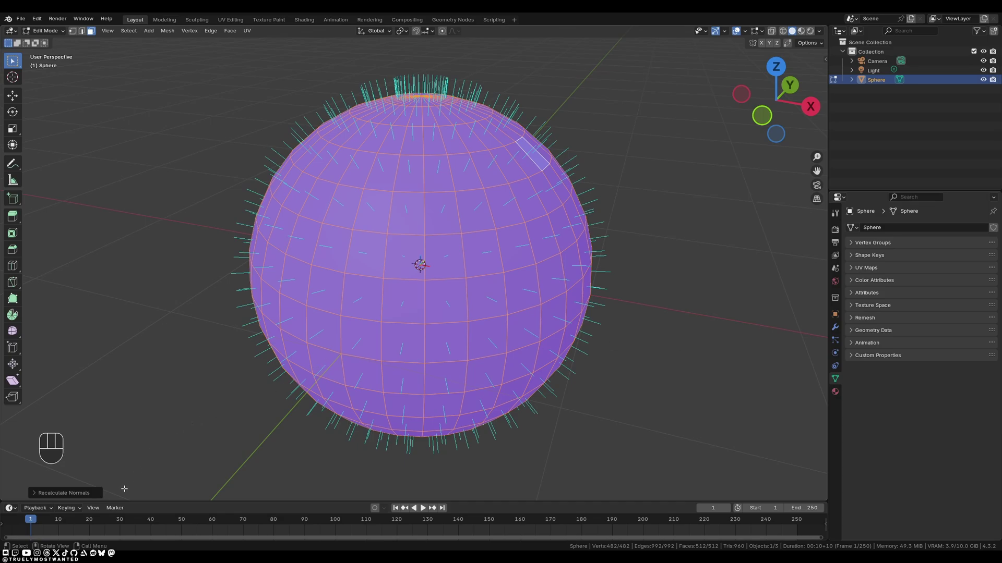
click(86, 493)
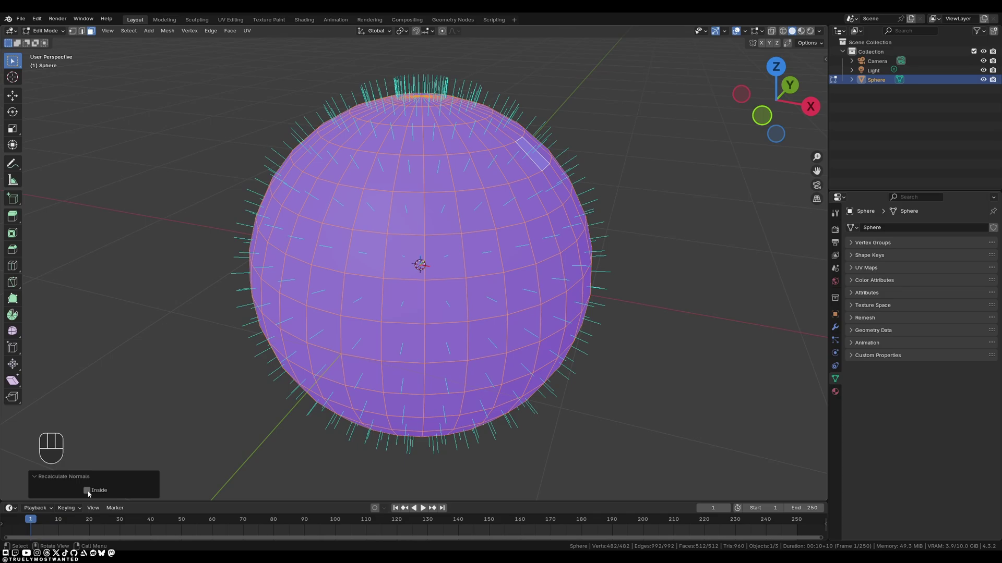
click(89, 493)
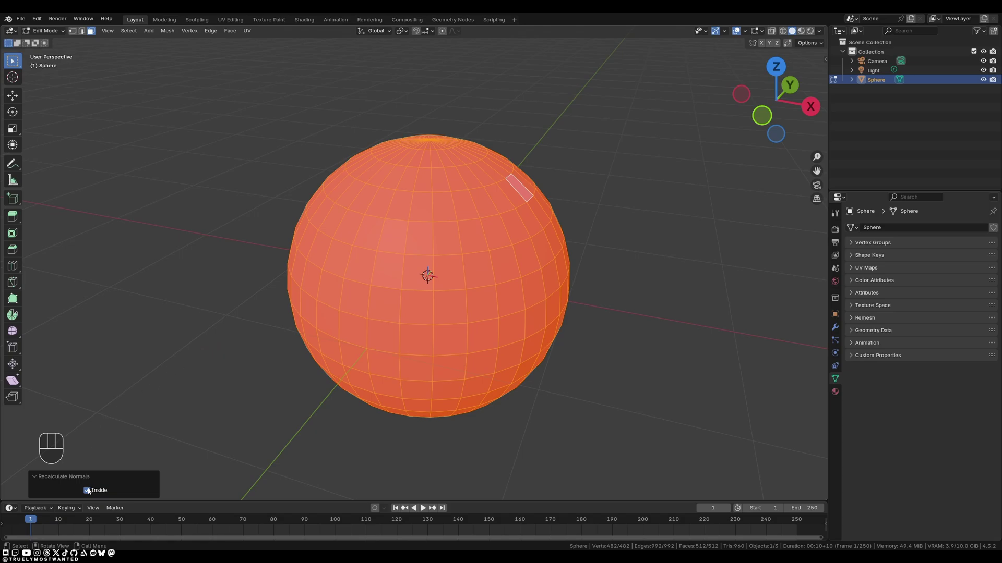
click(89, 491)
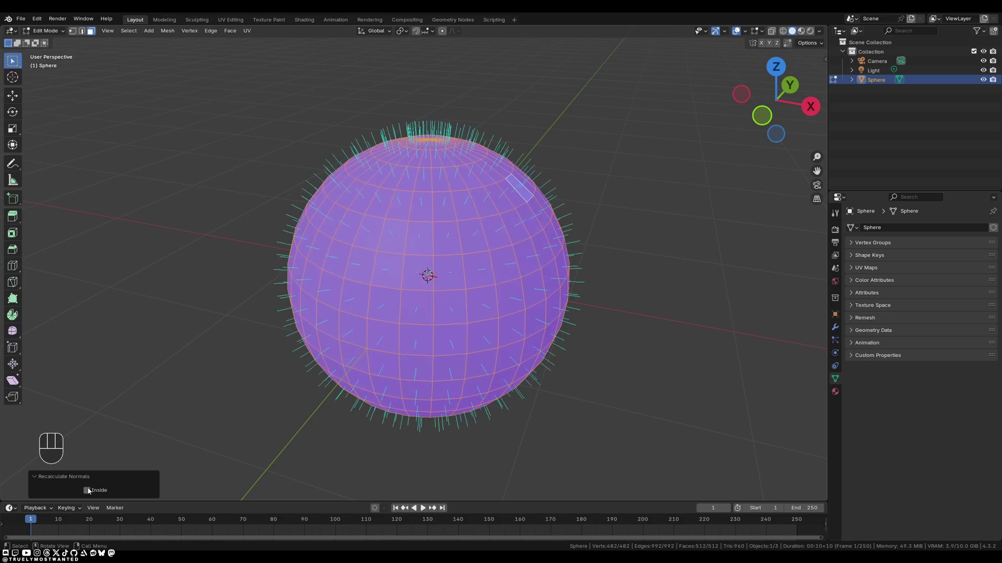
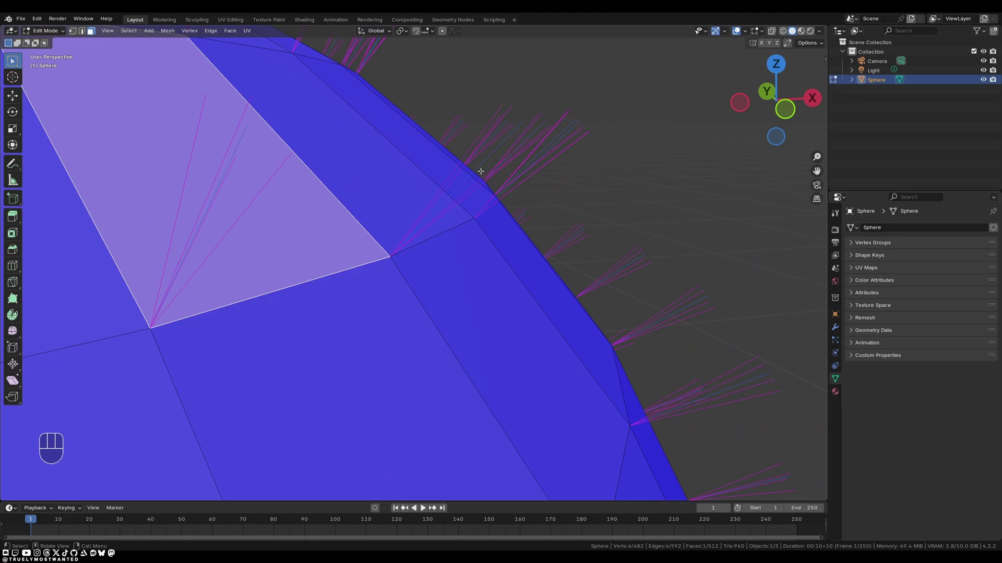
- Smooth-shade the blue sphere, show its faces in Edit Mode, and return to Object Mode
key(Tab)
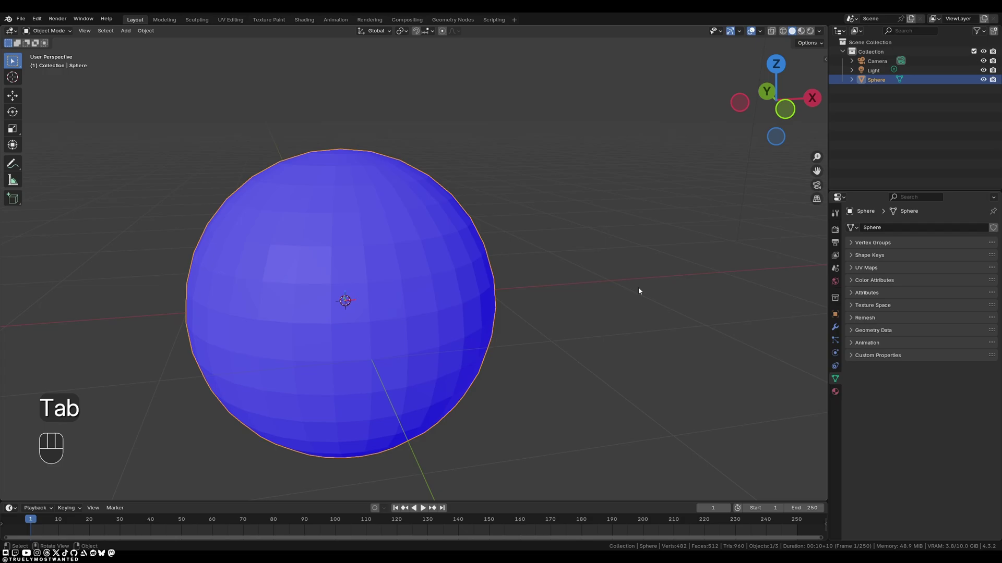
drag(348, 239, 351, 222)
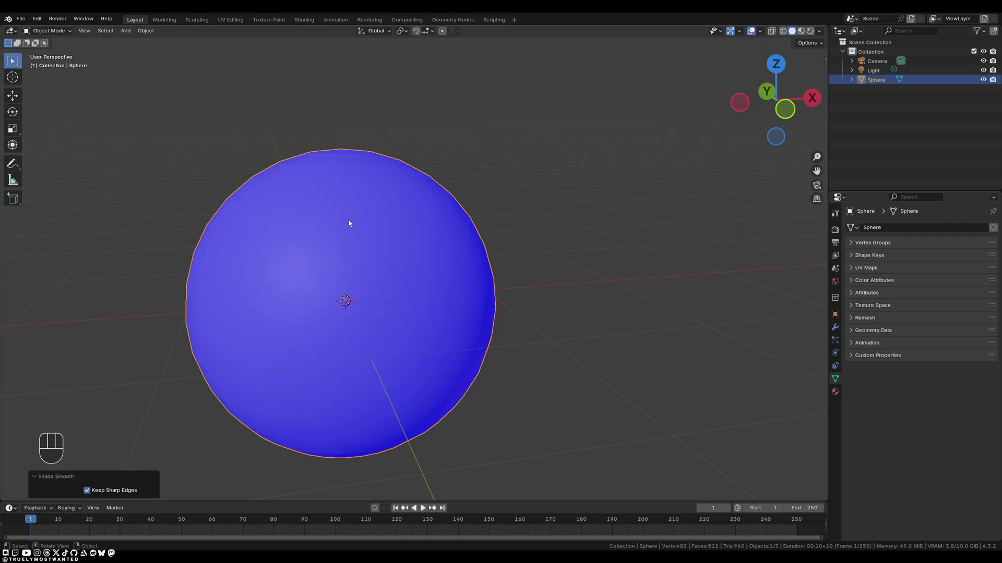
key(Tab)
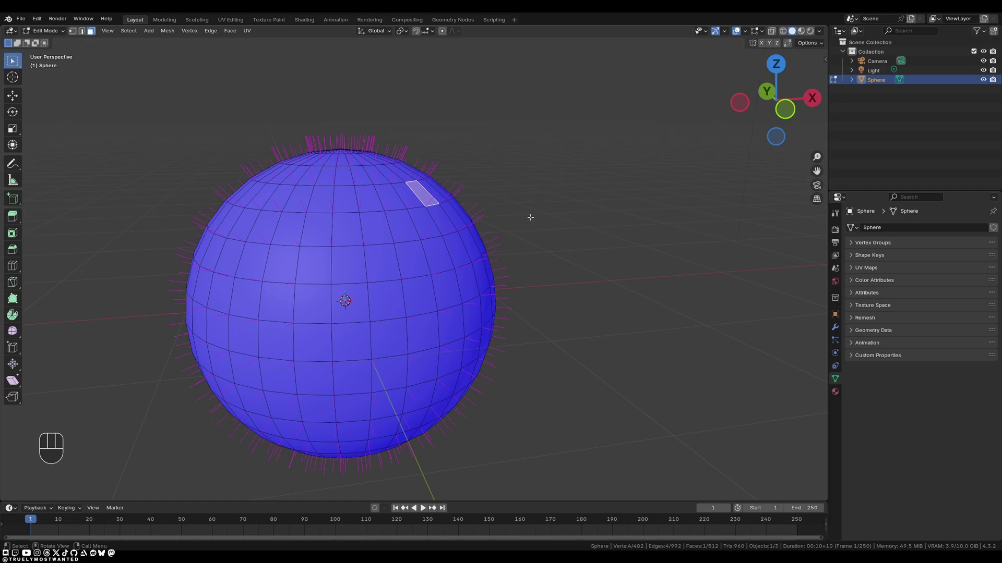
key(Tab)
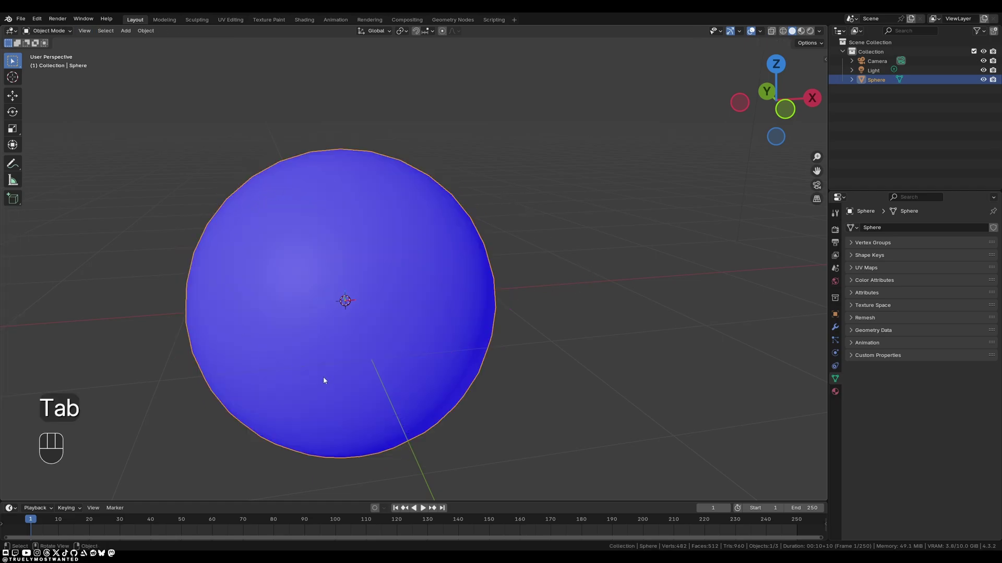
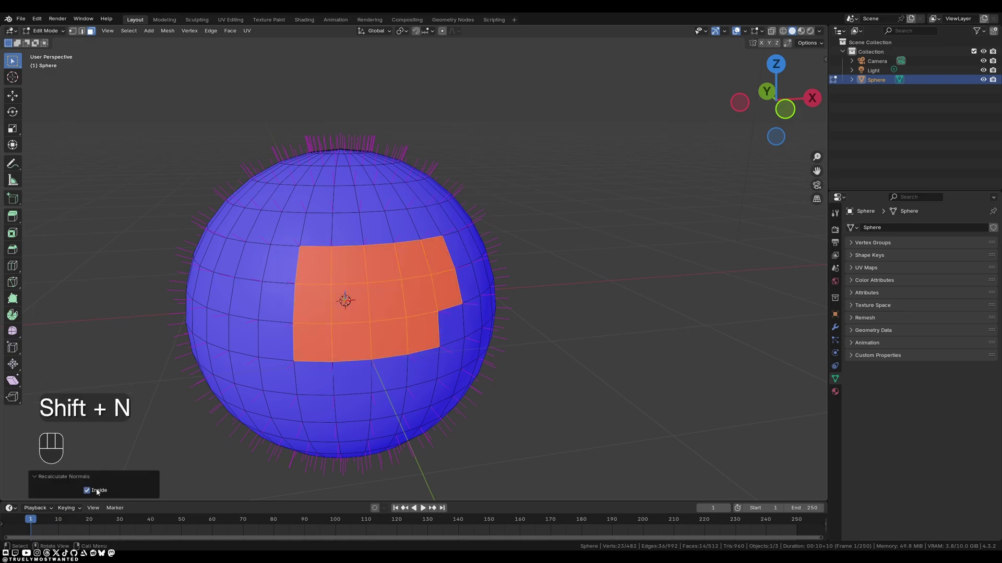
- Select the grey sphere and switch it into Vertex Paint mode
click(98, 491)
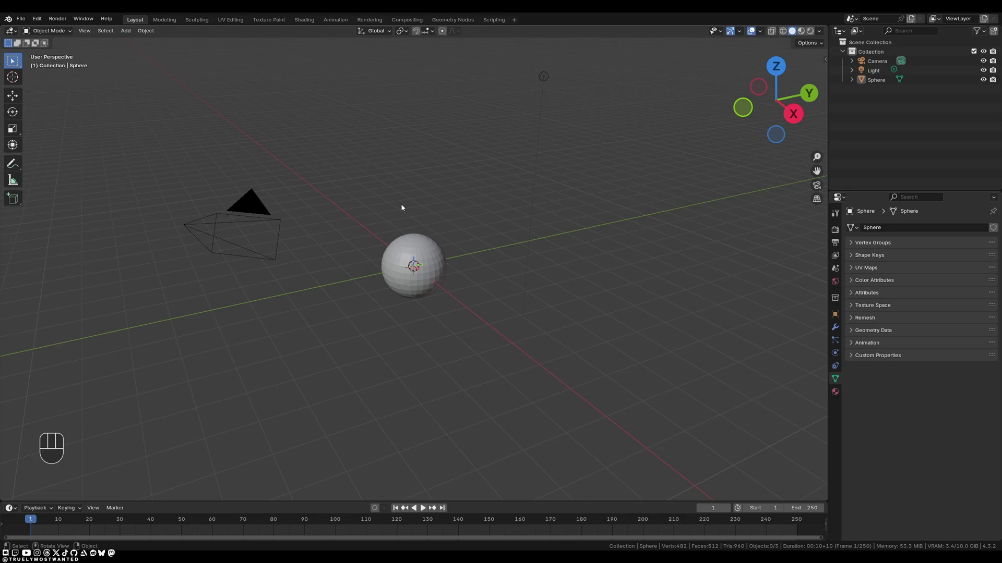
click(419, 243)
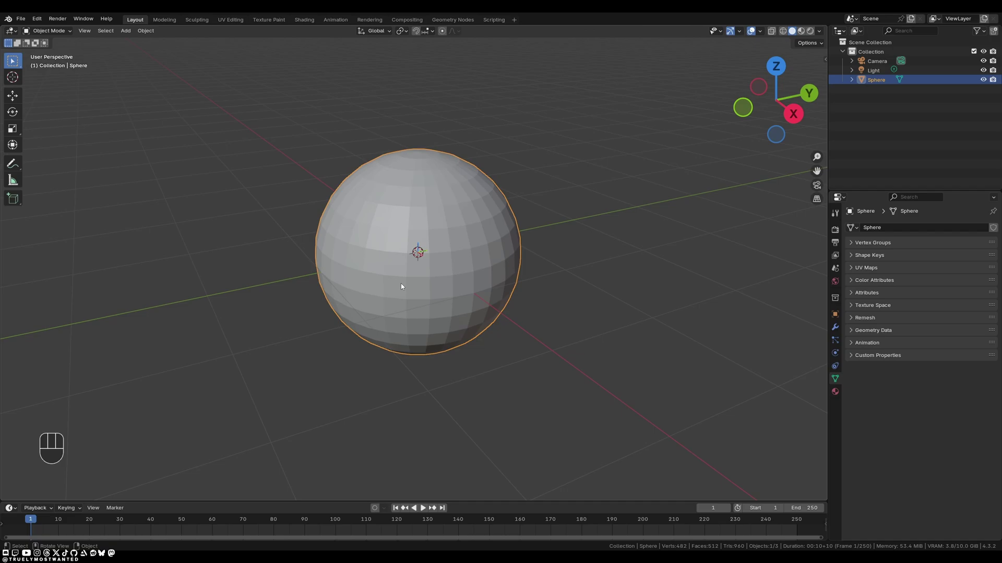
drag(63, 33, 59, 72)
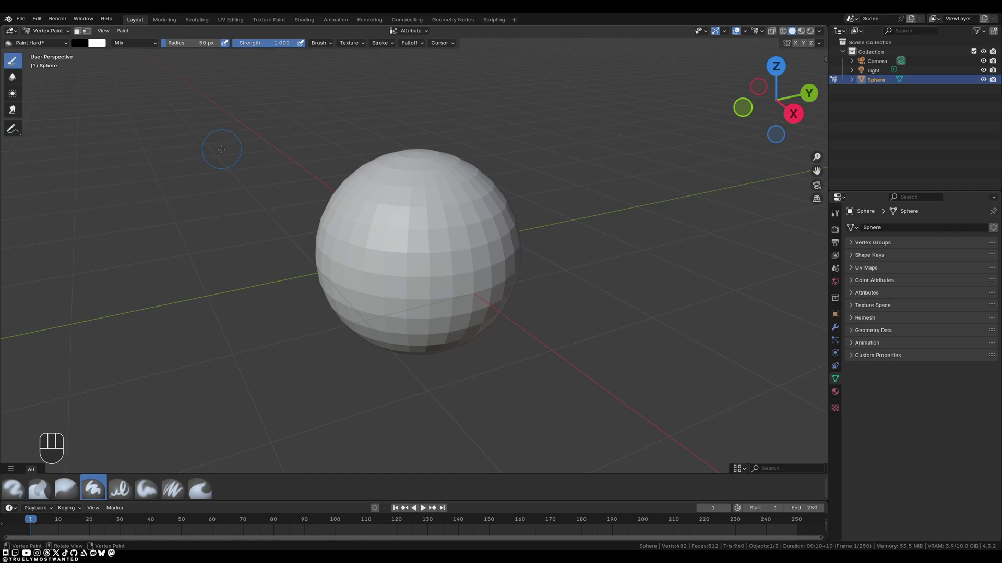
- Show the brush colour and Strength settings in the Vertex Paint header
key(Tab)
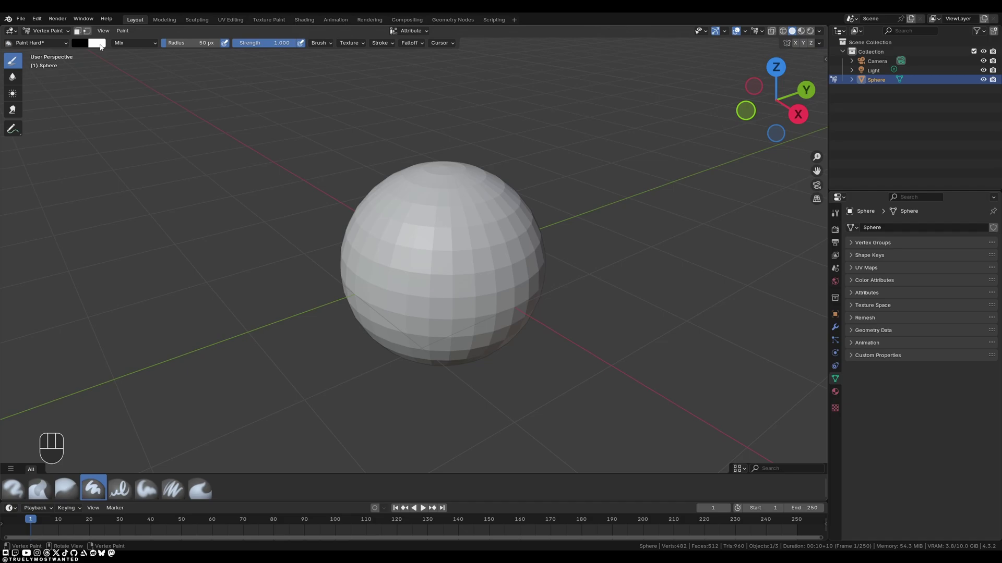
drag(124, 46, 184, 35)
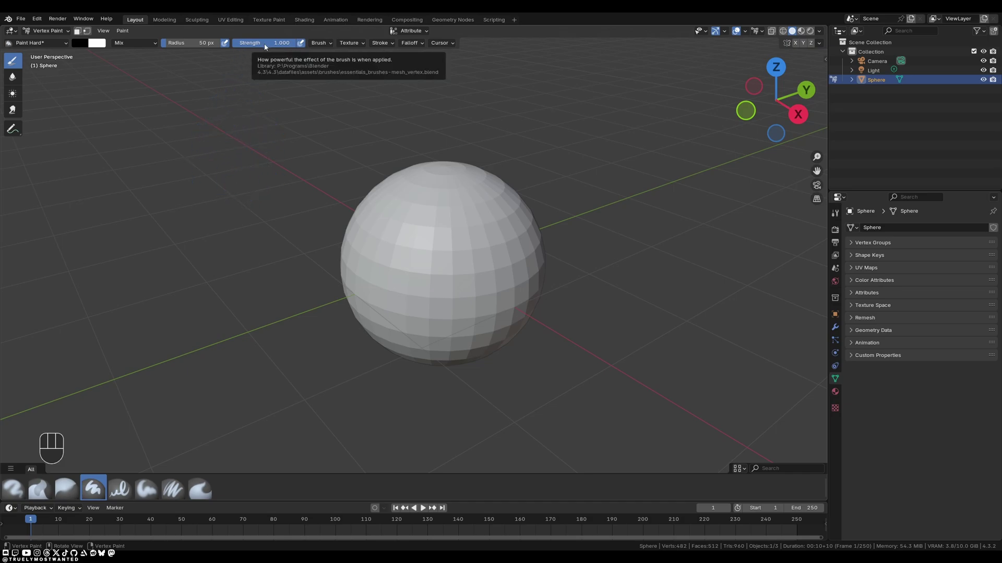
click(301, 49)
click(302, 48)
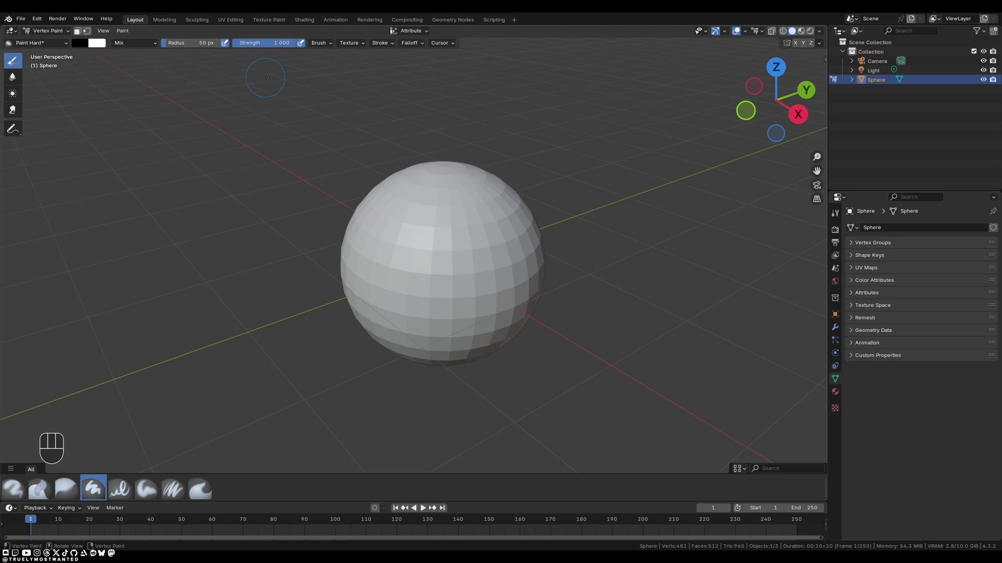
- Widen the toolbar to reveal the Brush, Blur, Average and Smear tool names
key(t)
key(t)
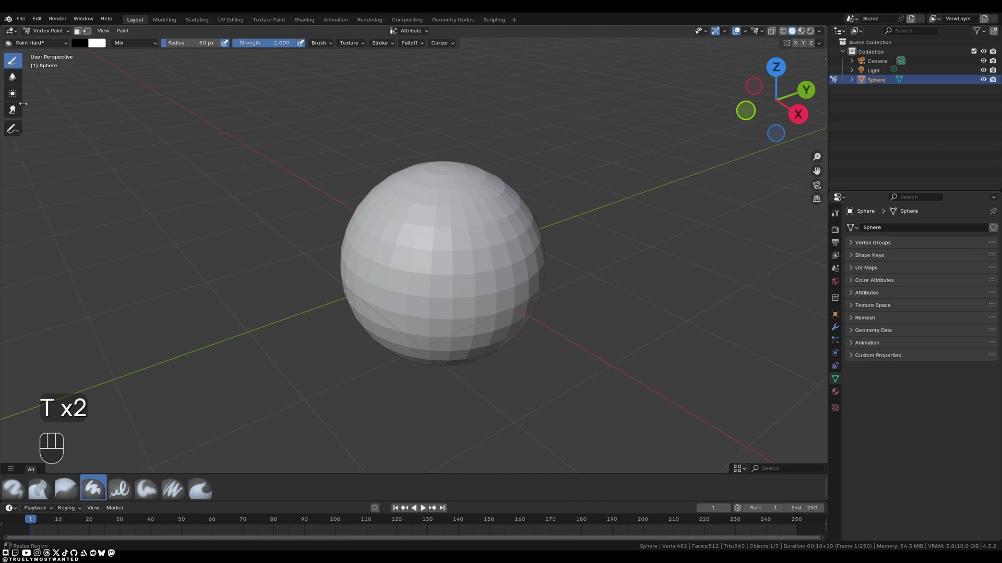